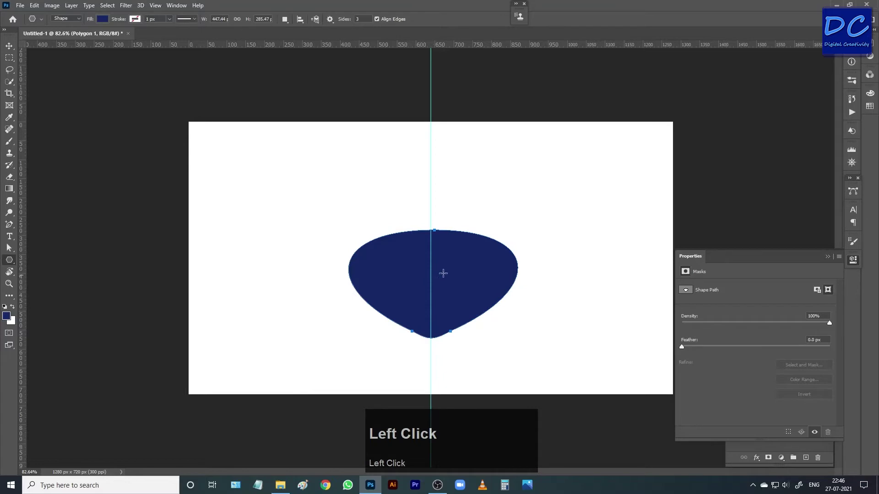
Step: Zoom in on the navy rounded triangle and switch to the Rounded Rectangle Tool
key(v)
drag(451, 271, 13, 258)
right_click(13, 258)
click(43, 270)
key(ctrl+z)
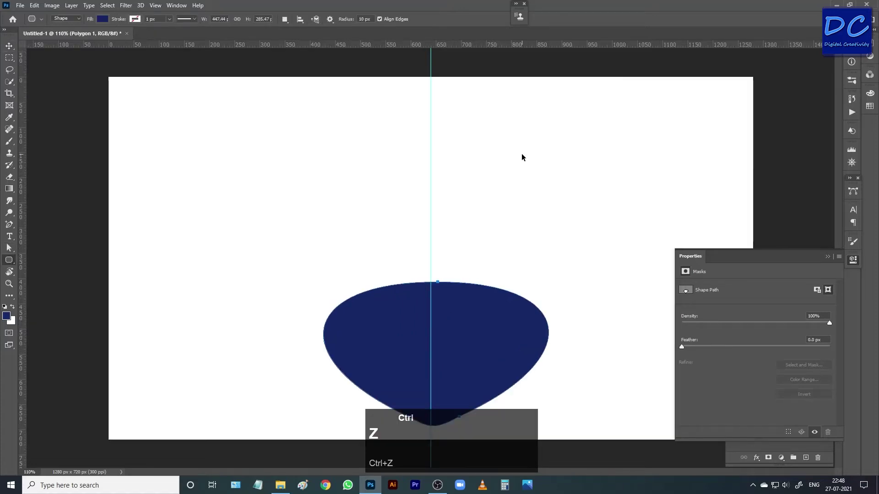
Step: Draw a navy rounded rectangle over the triangle's top and stretch it to the triangle's width
key(ctrl+shift+z)
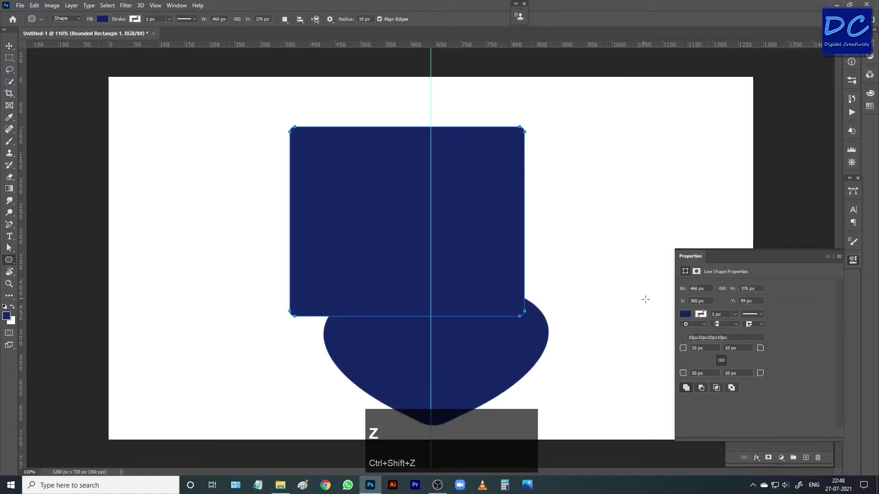
drag(686, 351, 439, 231)
key(v)
drag(395, 206, 457, 225)
key(ctrl+t)
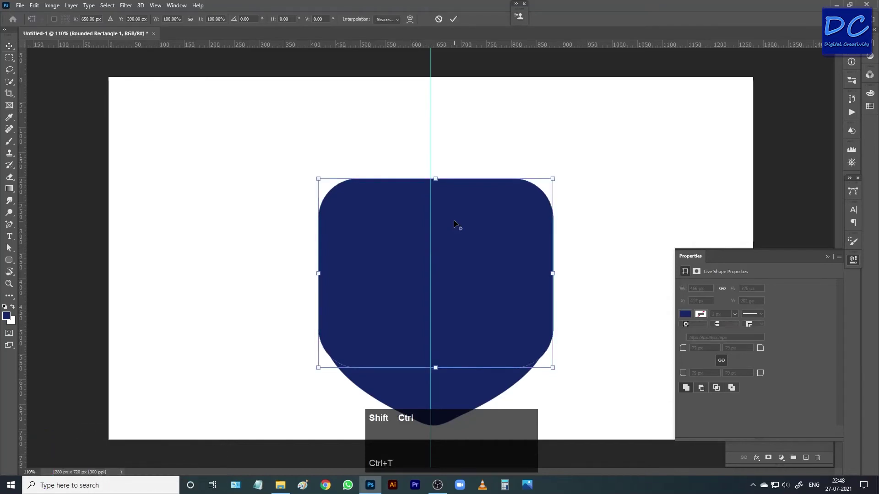
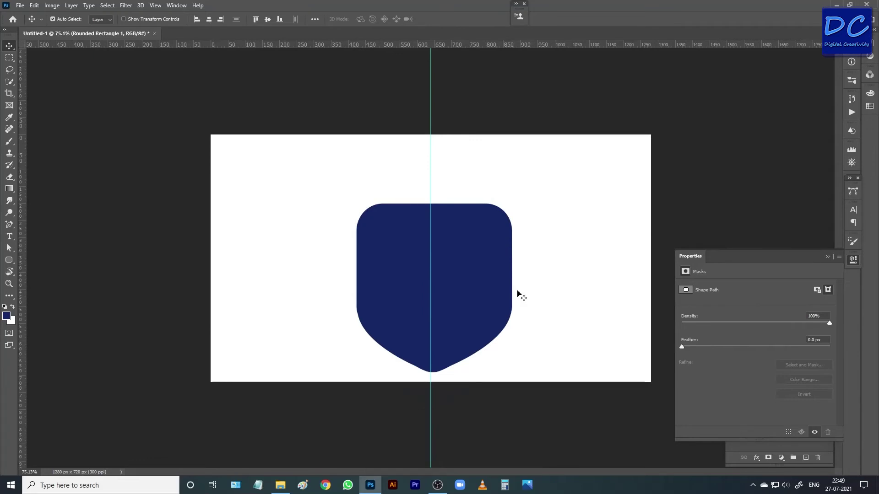
Step: Select the triangle part of the shield on the canvas
click(453, 348)
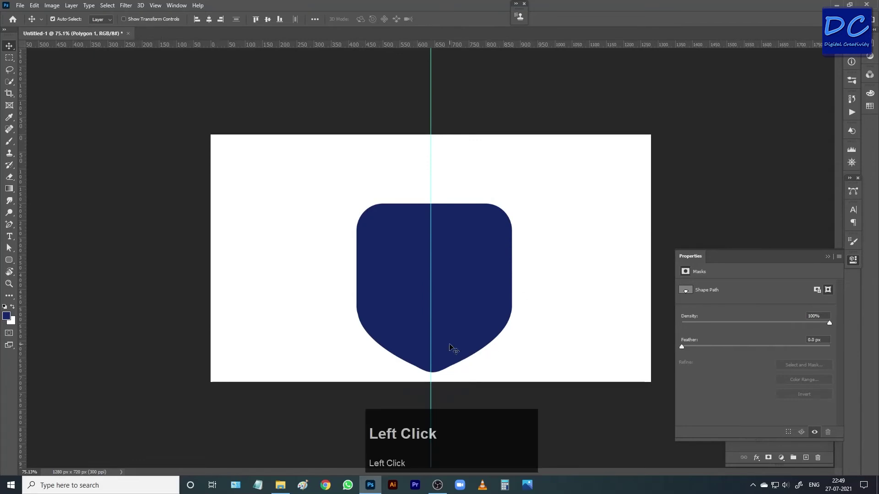
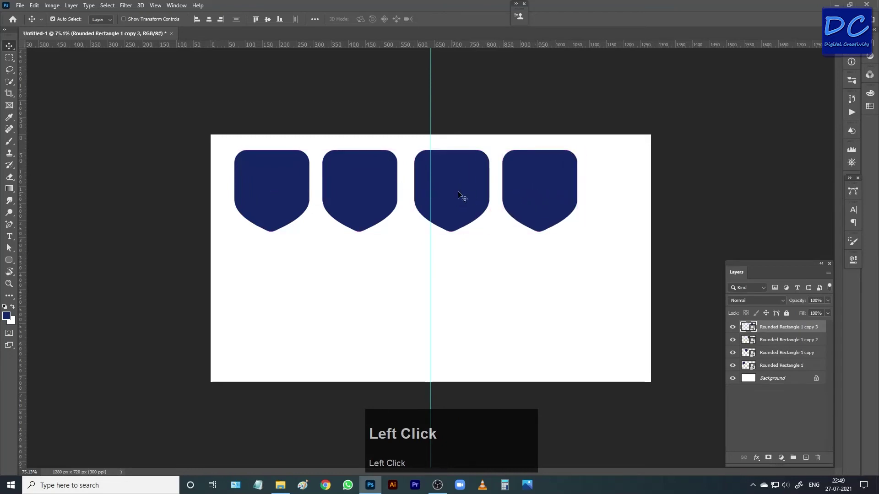
Step: Remove the extra copies, select two shields and duplicate them to the right, then reselect shields in the row
key(Delete)
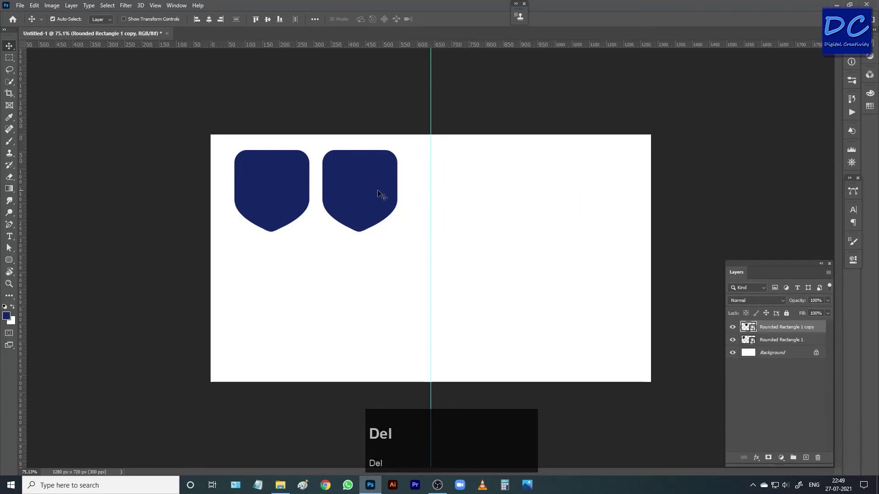
click(295, 197)
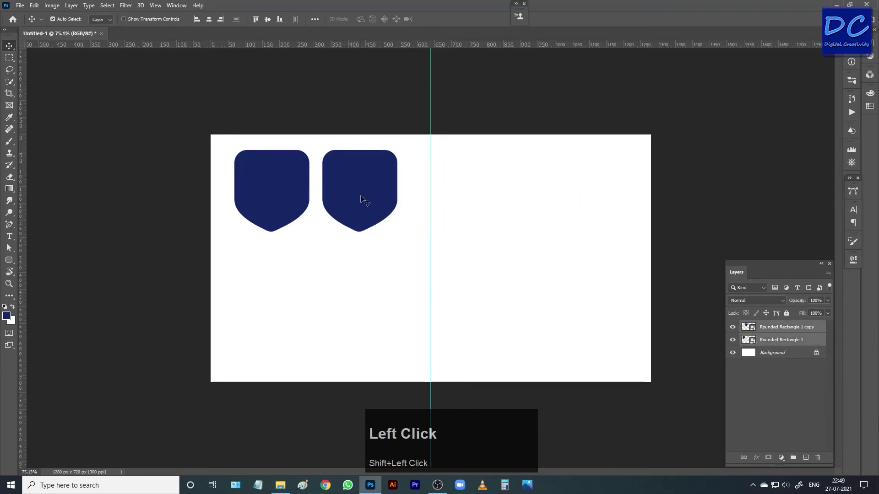
drag(382, 200, 537, 203)
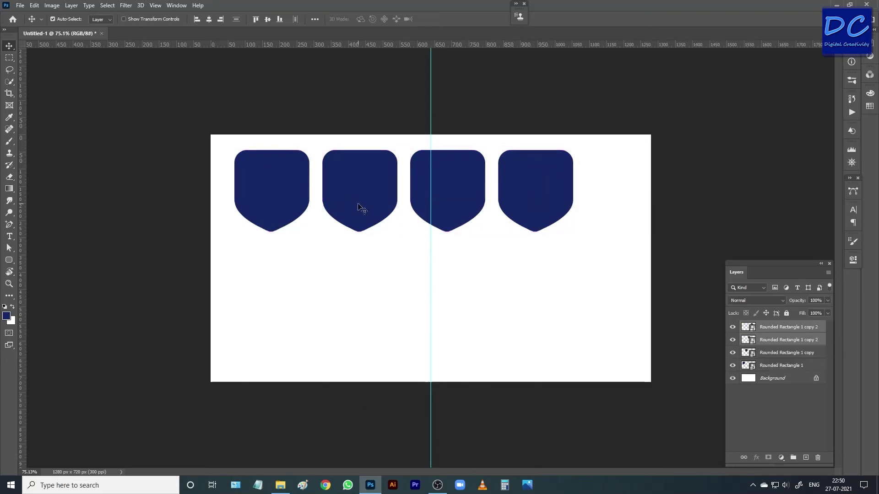
click(361, 208)
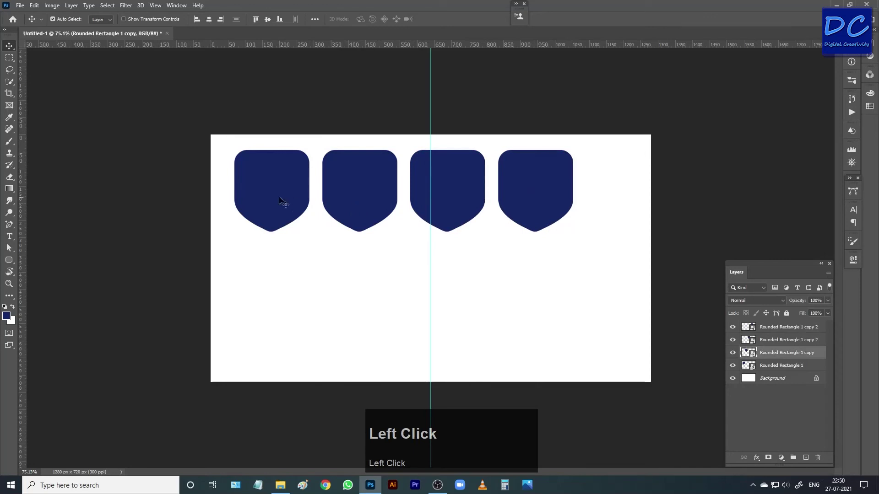
click(346, 206)
drag(527, 185, 271, 193)
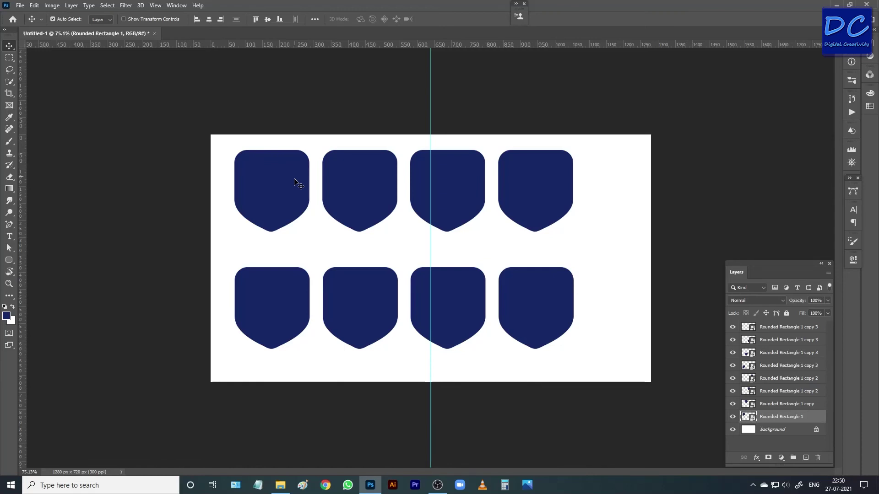
scroll(up, 3)
key(ctrl+h)
scroll(down, 3)
scroll(up, 3)
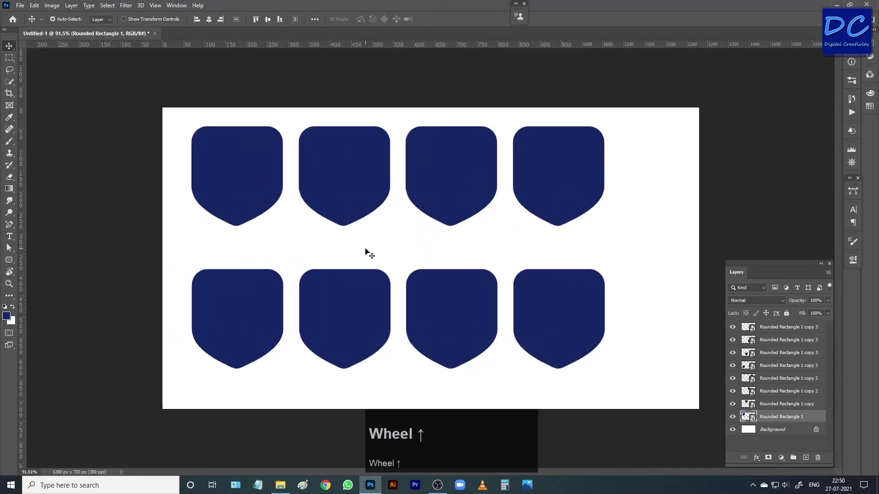
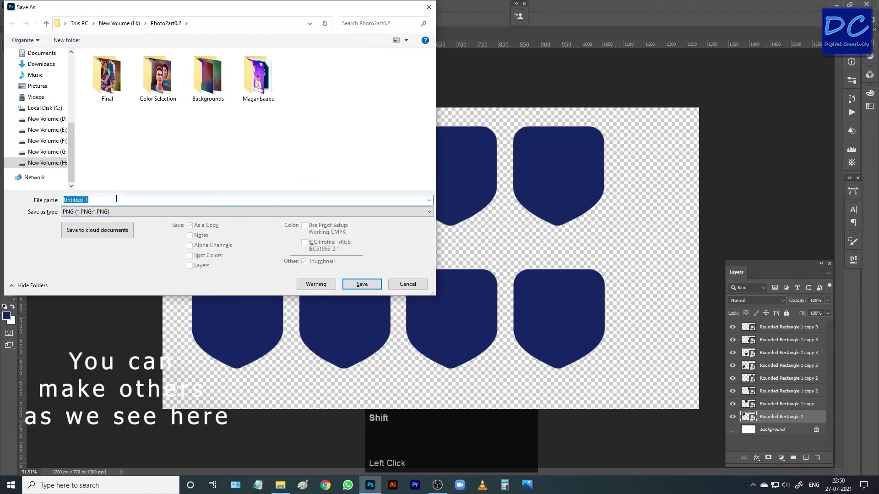
Step: Name the PNG file 'Design' in the save dialog
text(esign)
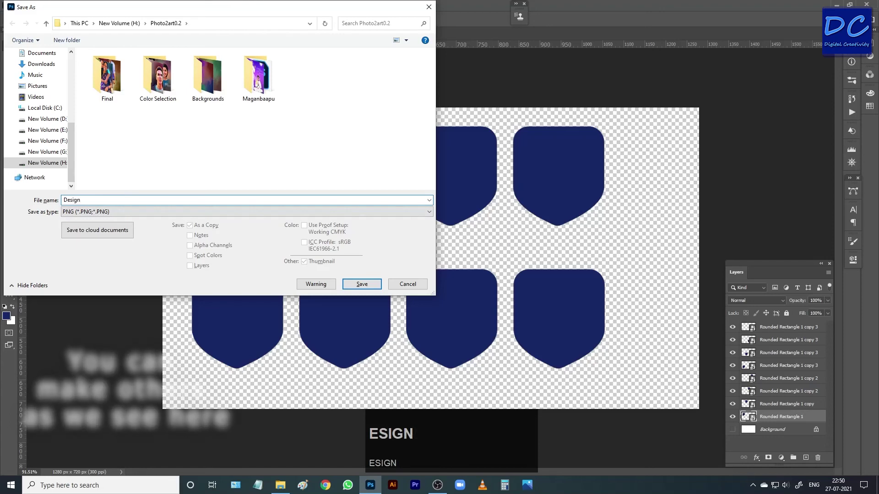
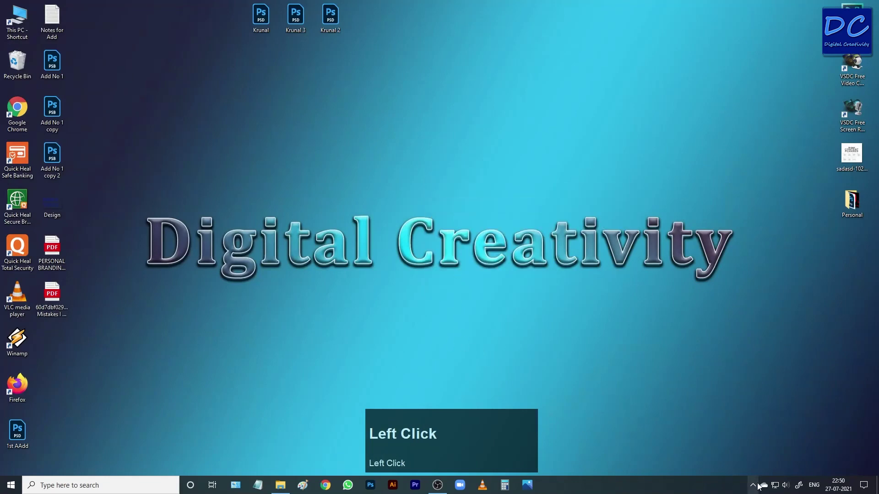
Step: Right-click in the taskbar area while Photoshop closes to the desktop
right_click(759, 469)
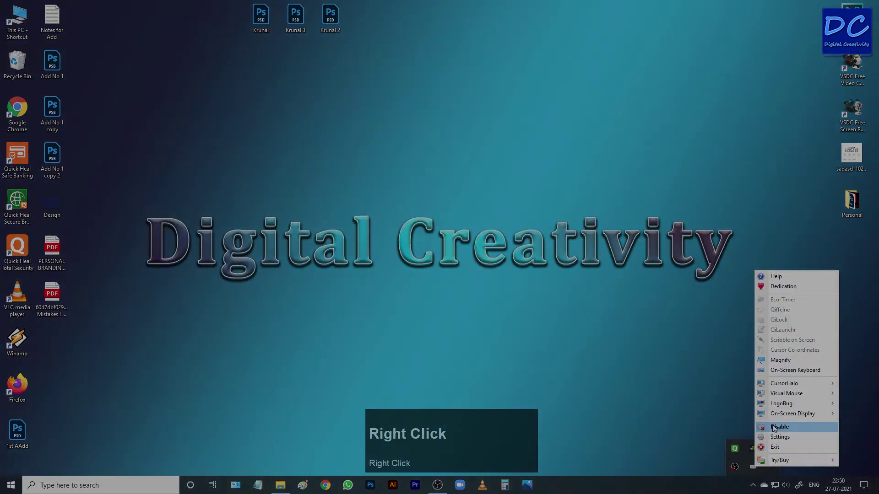